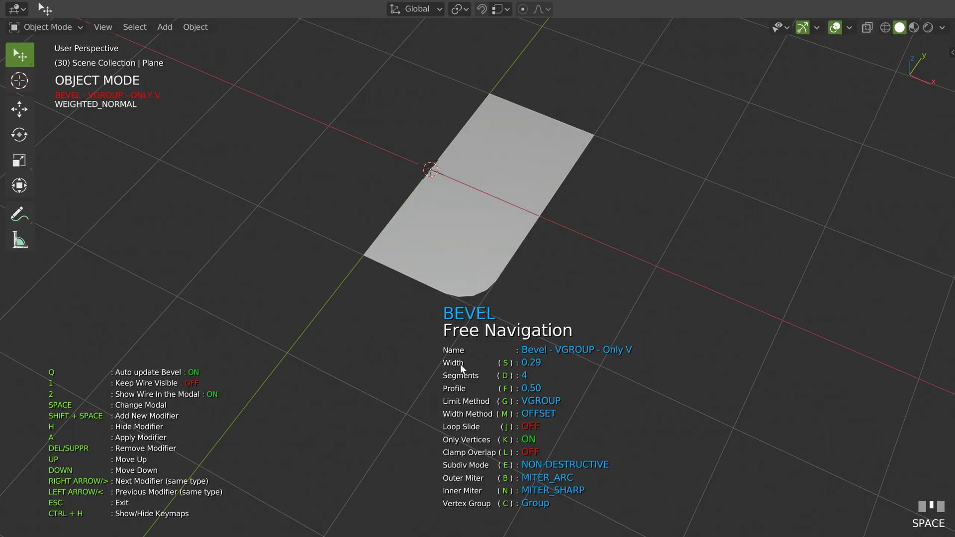
Widen the plane's corner bevel to 0.60 with a flat profile, turning the rounded corner into a square notch.
drag(519, 347, 555, 256)
Confirm the first corner bevel and enter Edit Mode to pick the notch's inner vertex.
key(a)
key(Tab)
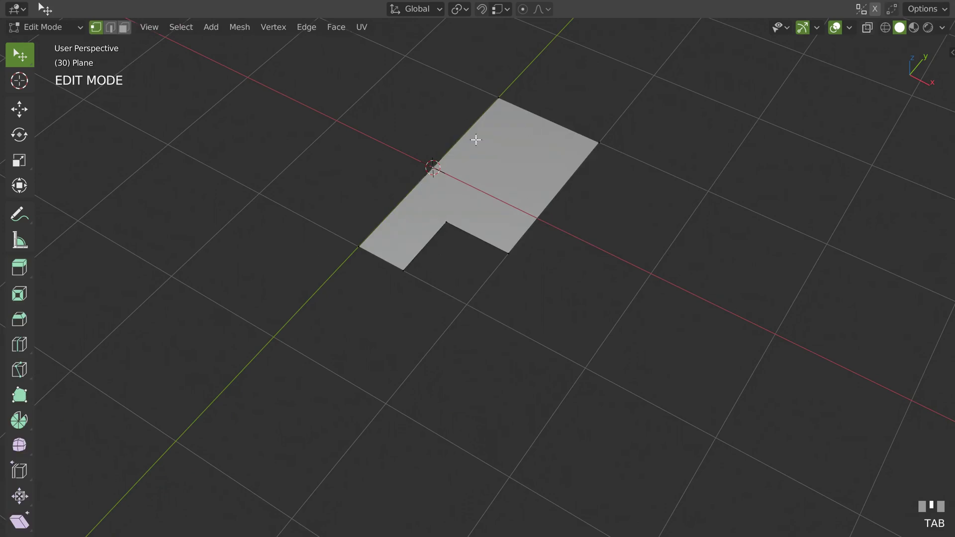
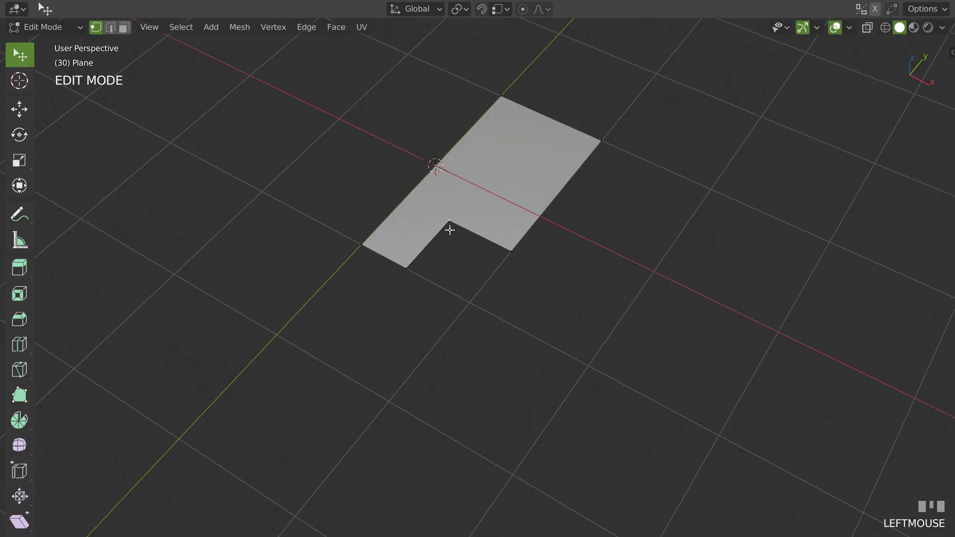
Bevel the notch's inner corner (width 0.14, 6 segments, profile 0.55) with free view navigation enabled.
key(space)
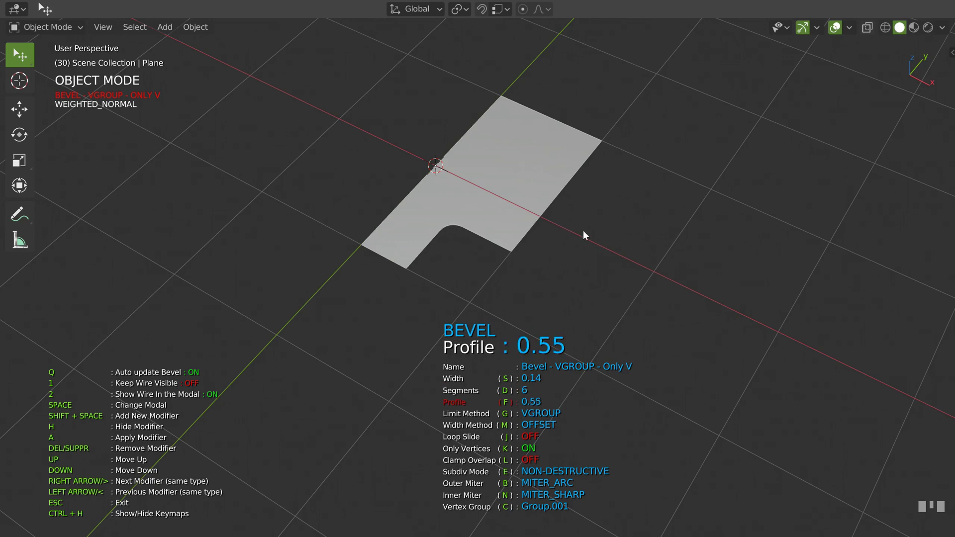
middle_click(485, 231)
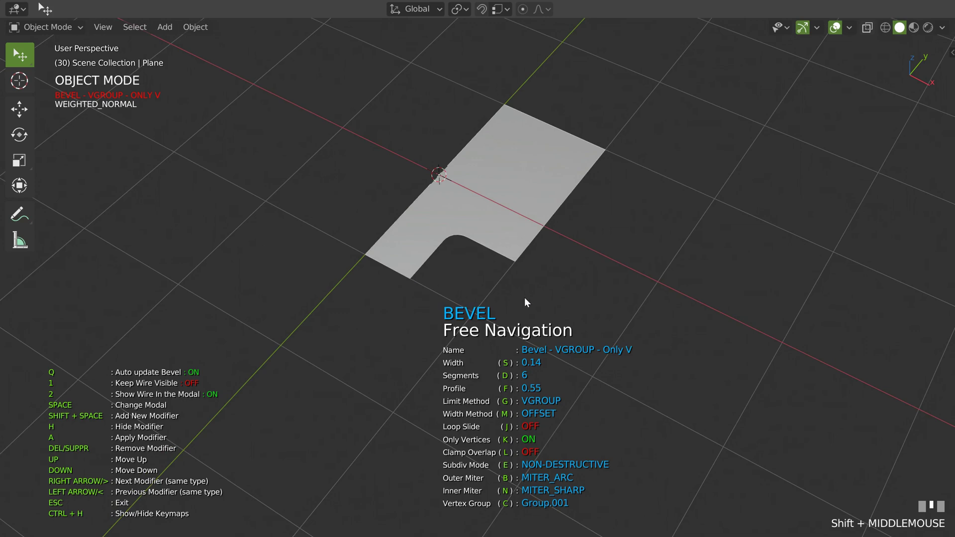
Add X-direction displace modifiers on vertex groups, sharpening the rounded notch into a tooth profile.
drag(491, 278, 411, 274)
click(411, 274)
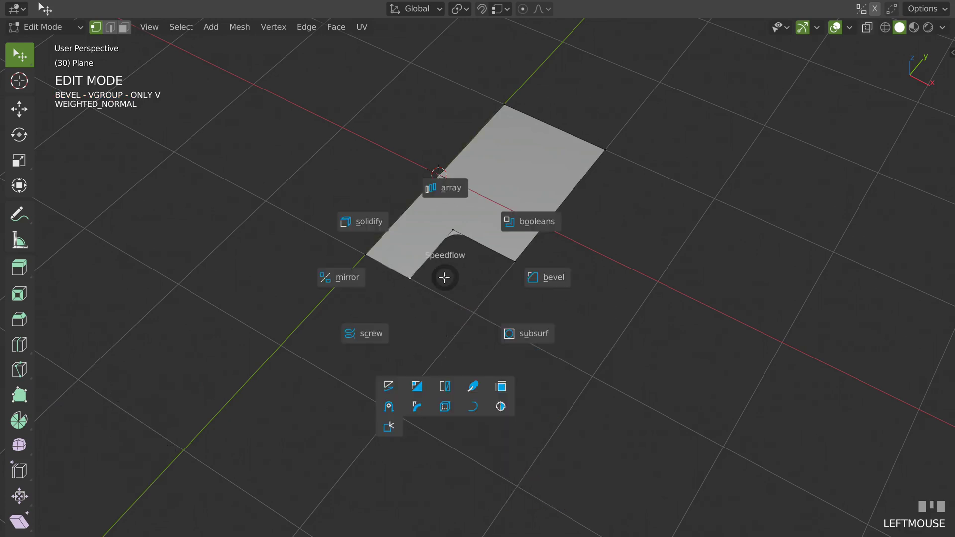
click(554, 284)
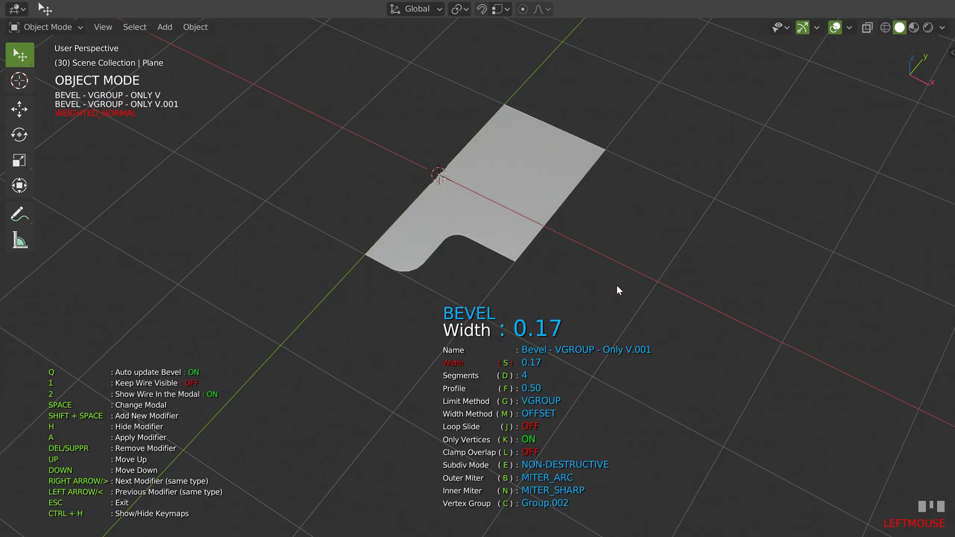
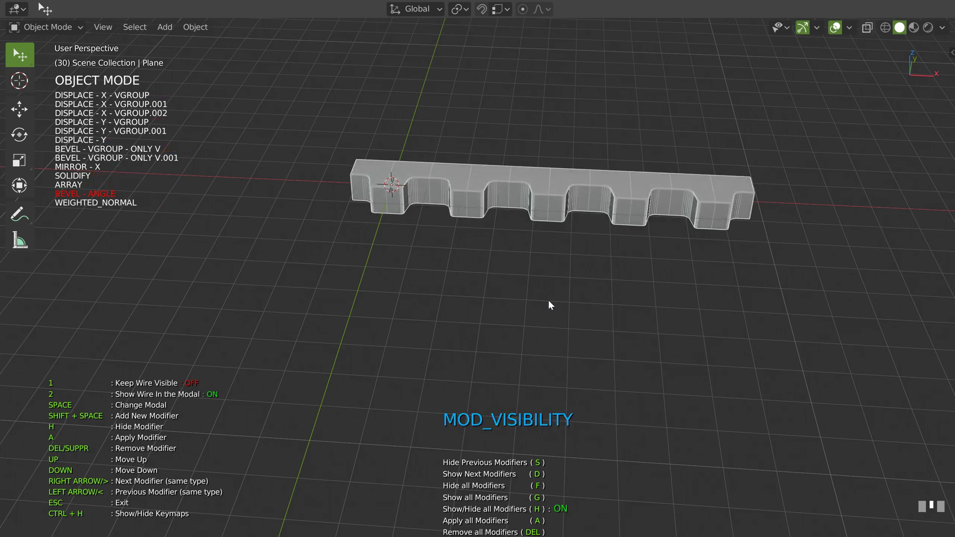
drag(434, 241, 564, 211)
key(KP_7)
drag(685, 175, 508, 153)
Round Plane.001's teeth corners with the Only V.001 bevel at width 0.24 and 7 segments.
drag(518, 142, 525, 287)
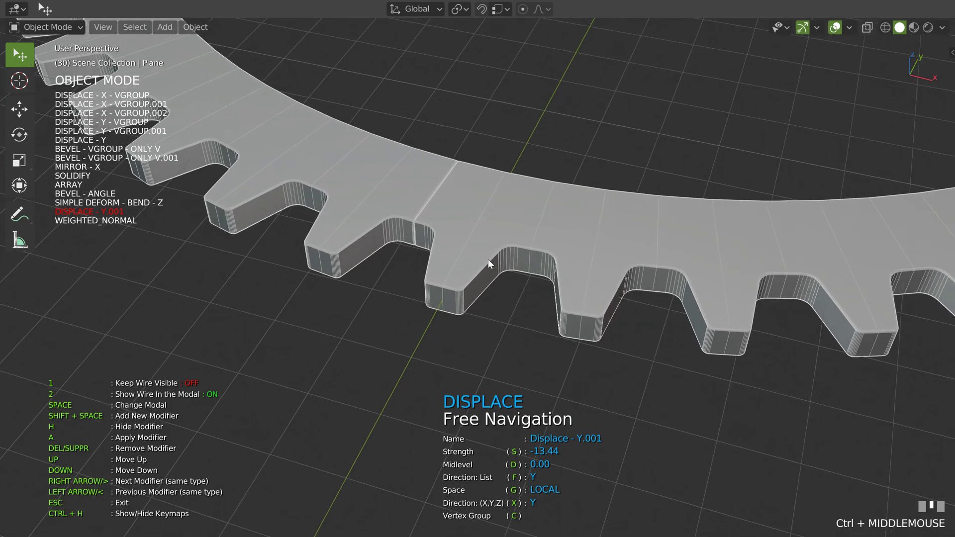
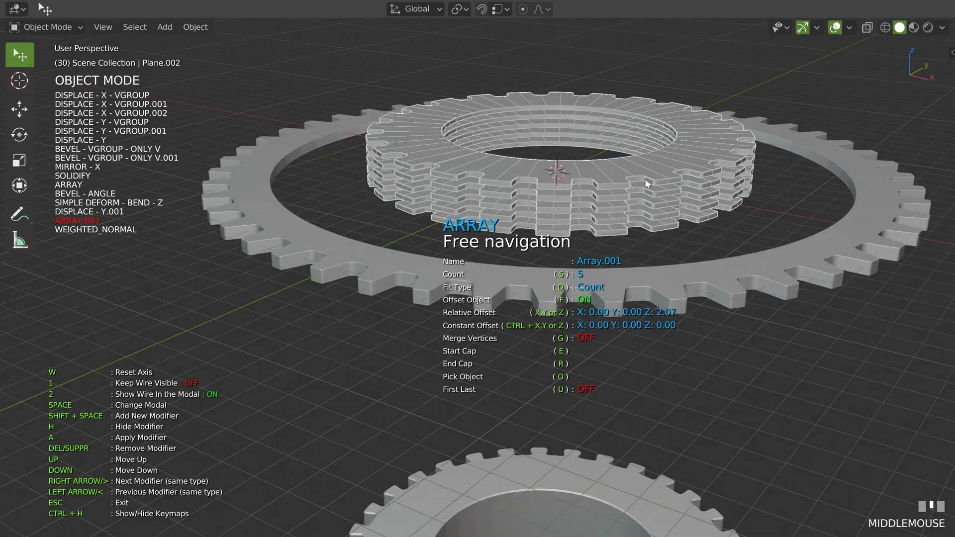
Orbit down onto the gears and move in close where Plane.002's stacked teeth overlap its neighbours.
drag(659, 205, 503, 265)
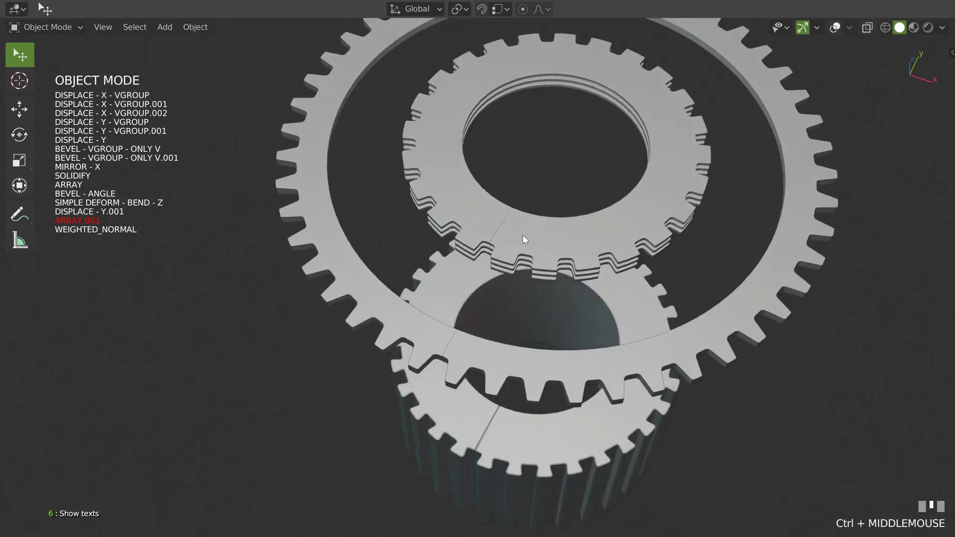
drag(545, 195, 545, 196)
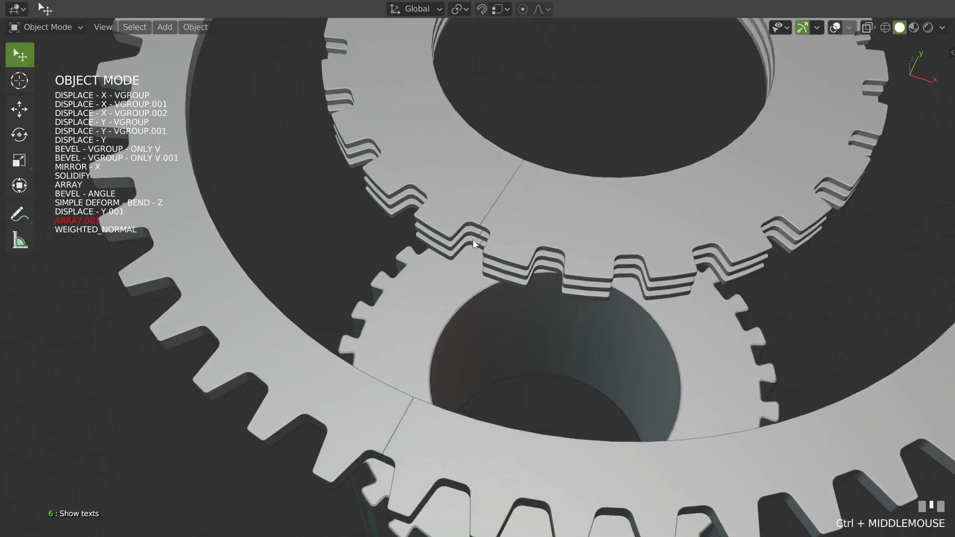